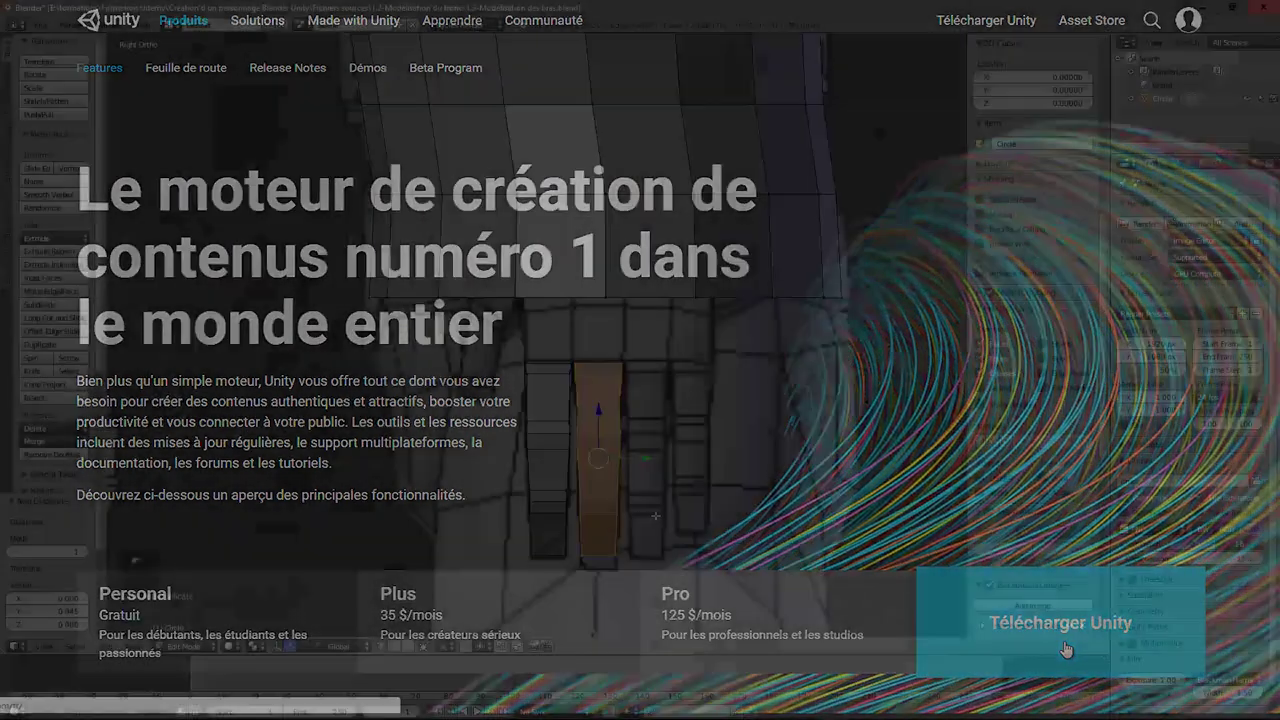
# Scale and drag the selected finger vertices, then merge them at center with Alt+M.
pyautogui.press('s')
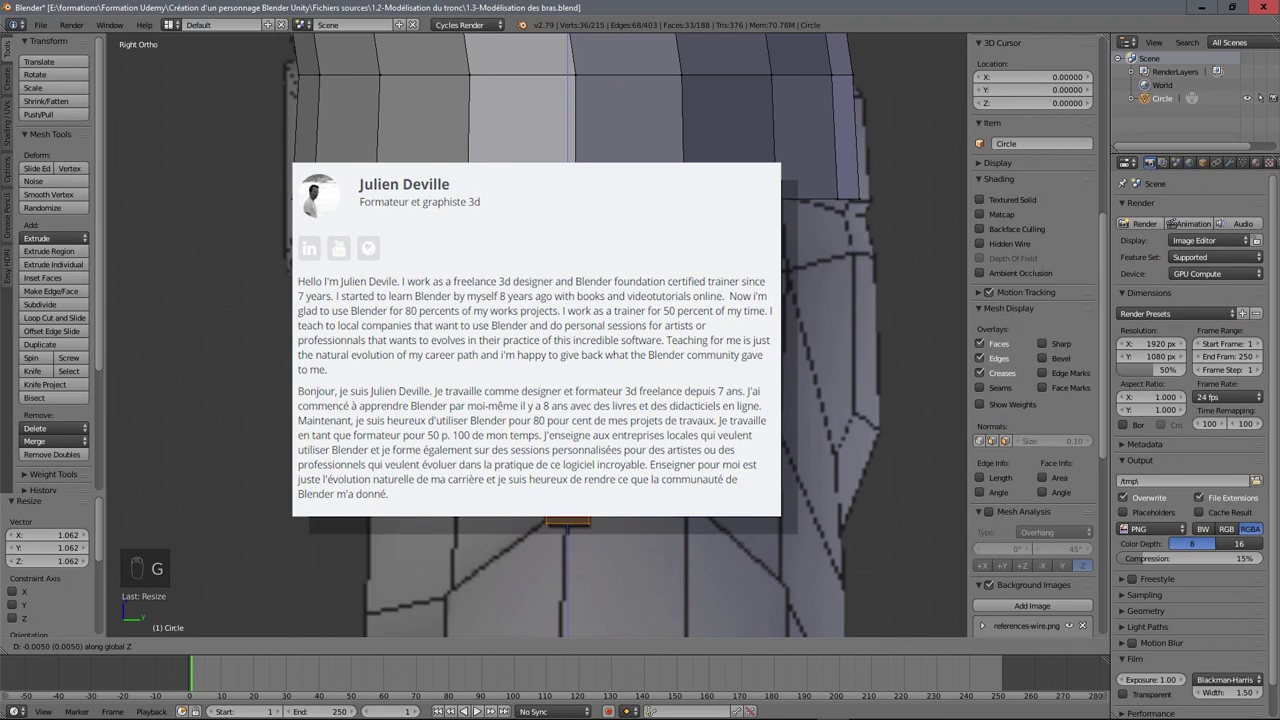
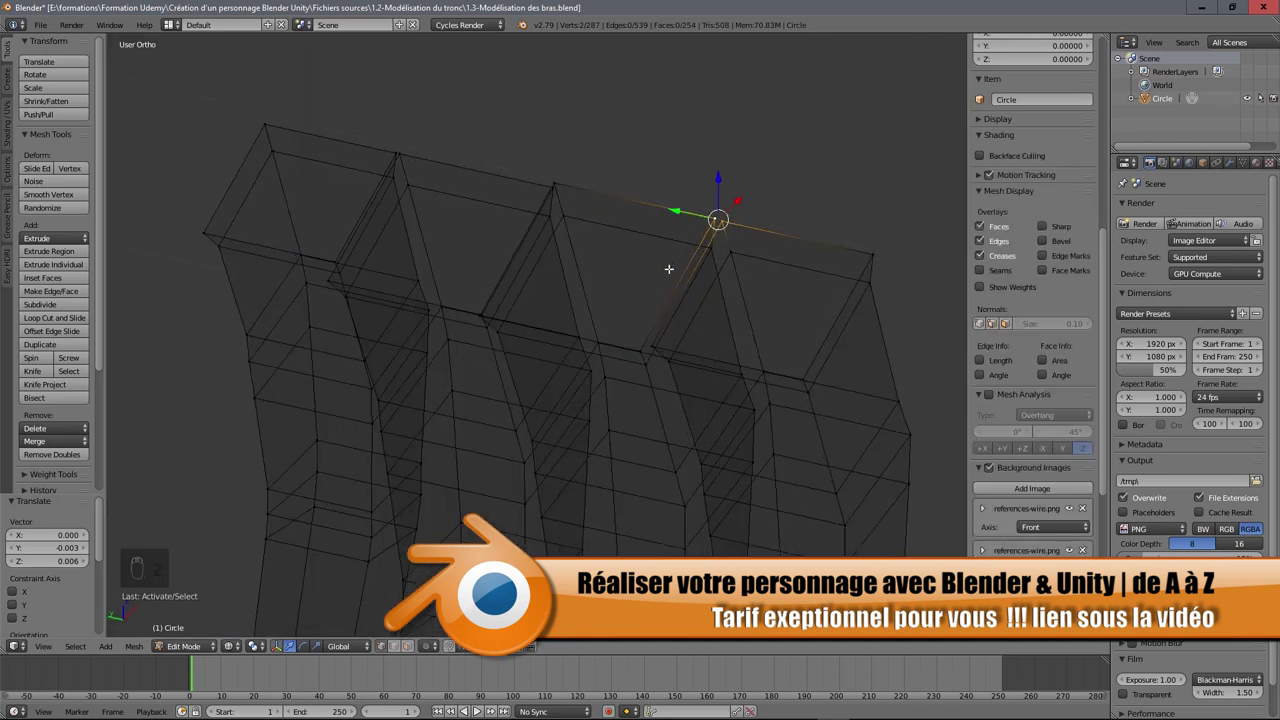
pyautogui.moveTo(717, 234); pyautogui.dragTo(722, 190)
pyautogui.press('alt+m')
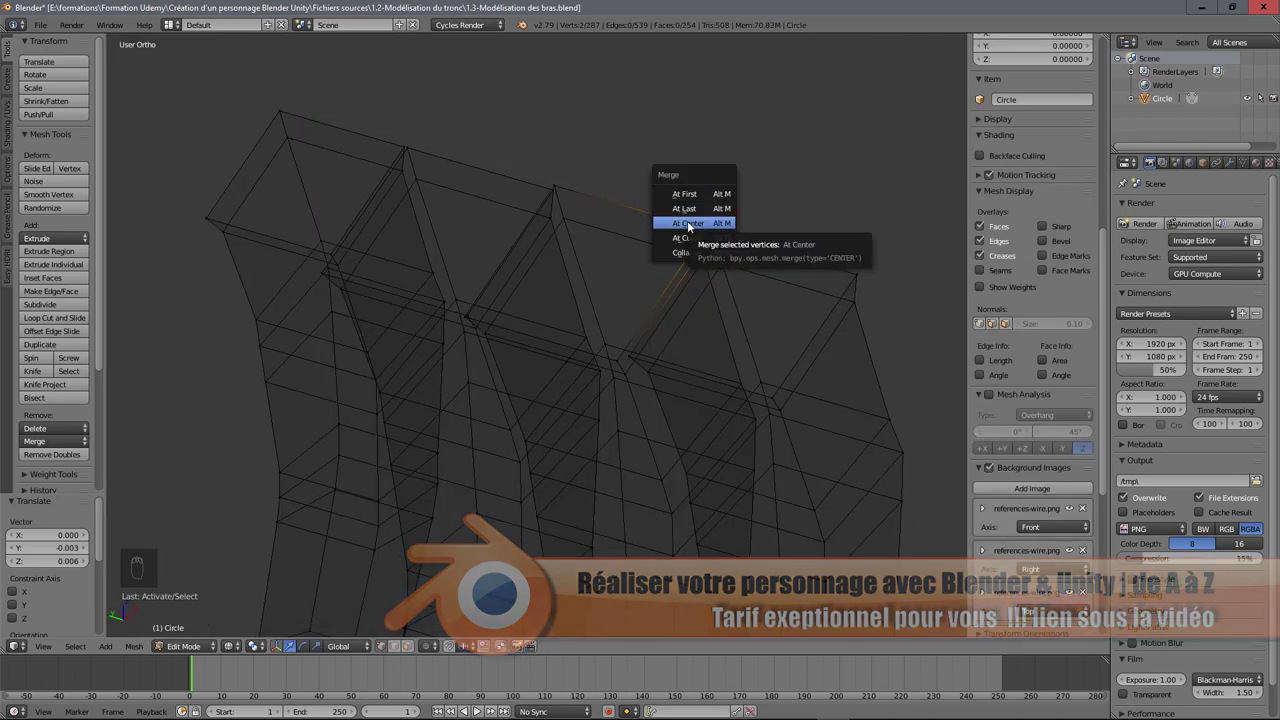
pyautogui.press('alt+m')
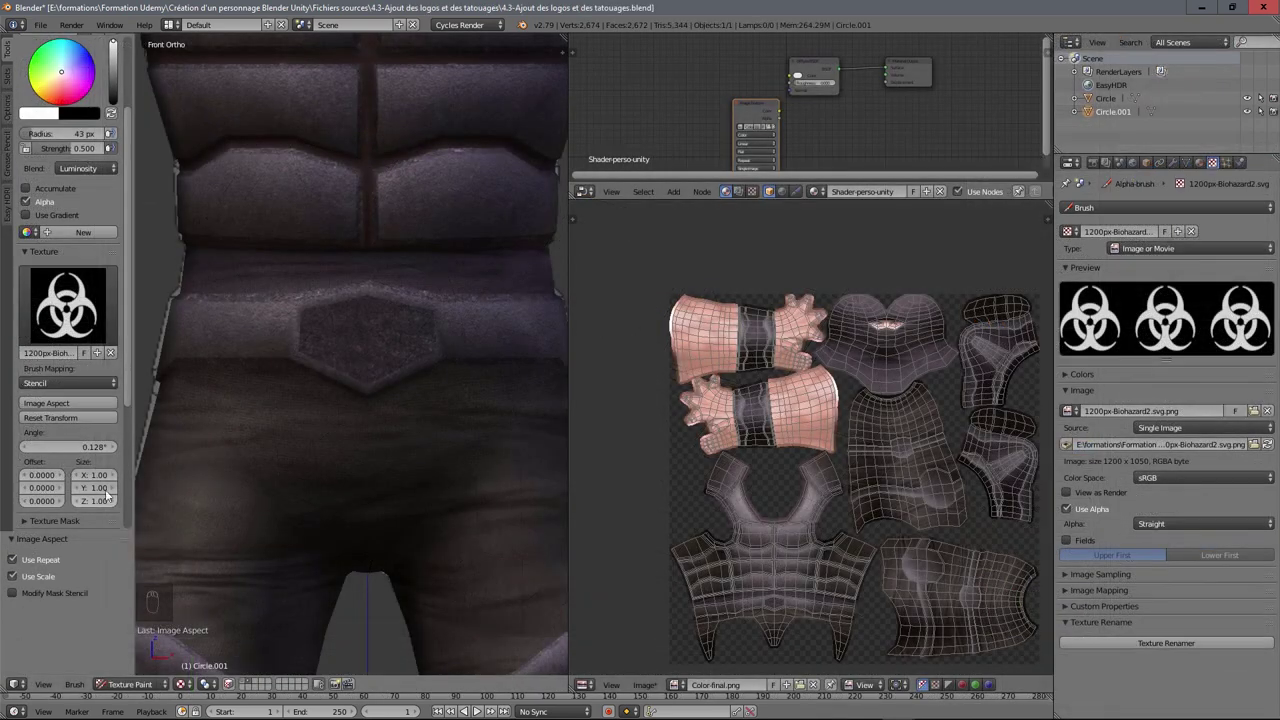